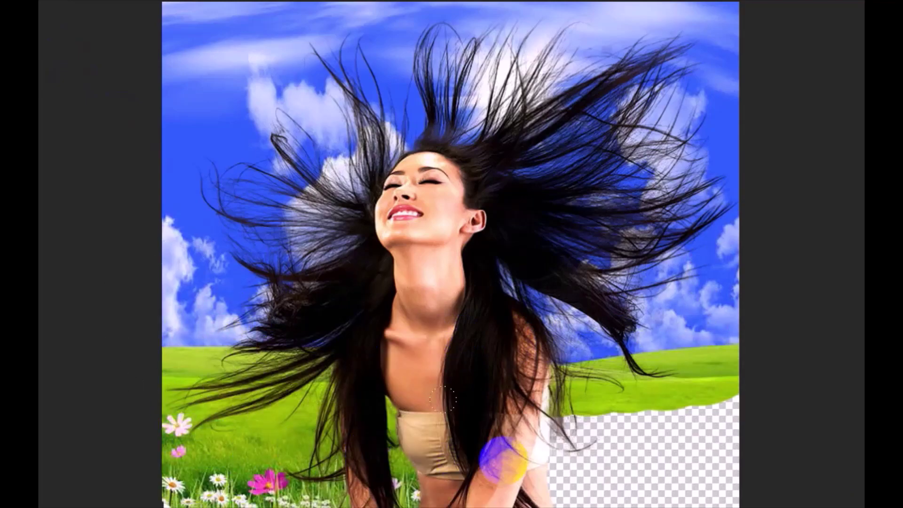
# Step: Reveal the selection tool group to pick the Quick Selection Tool
pyautogui.rightClick(13, 141)
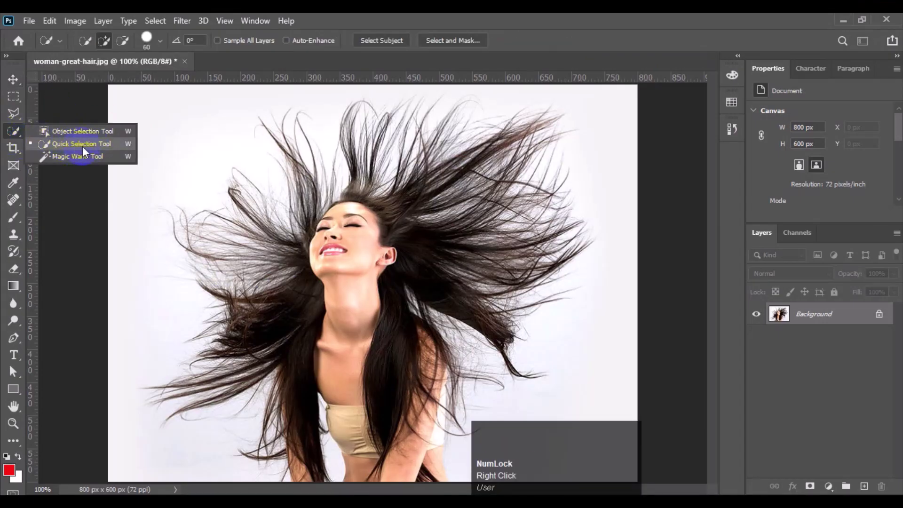
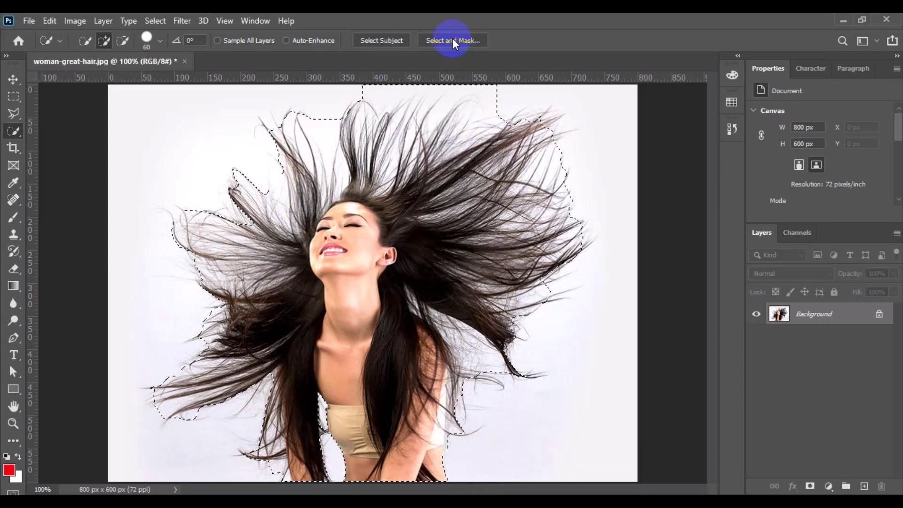
# Step: In Select and Mask, brush the Refine Edge tool over the hair with a smaller brush near the neck
pyautogui.click(456, 44)
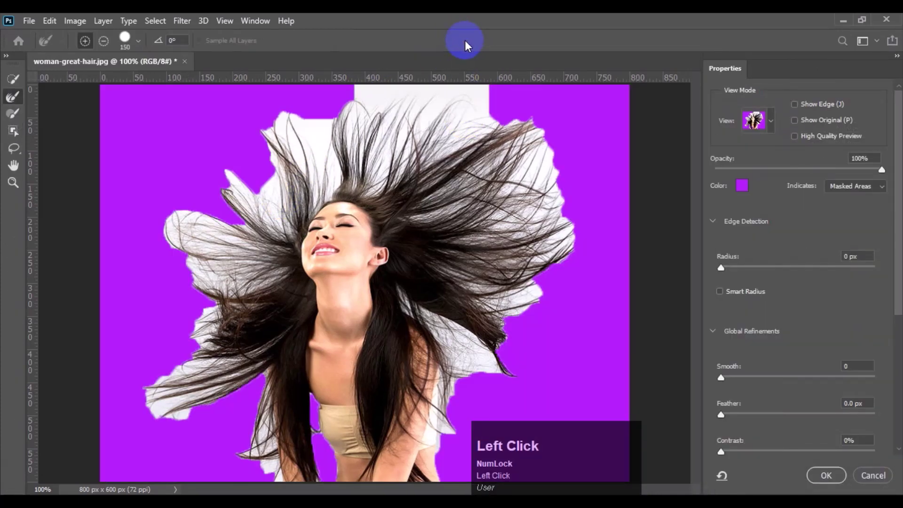
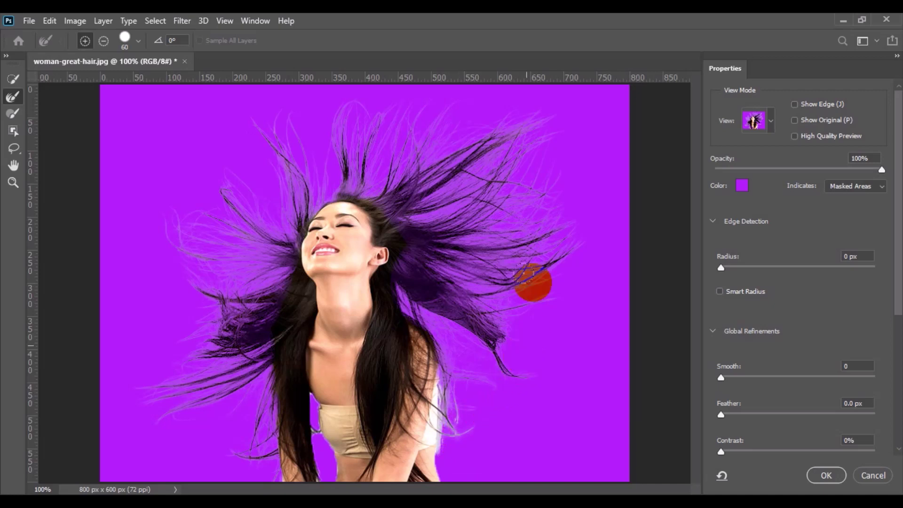
pyautogui.write('[[[[')
pyautogui.press('BackSpace')
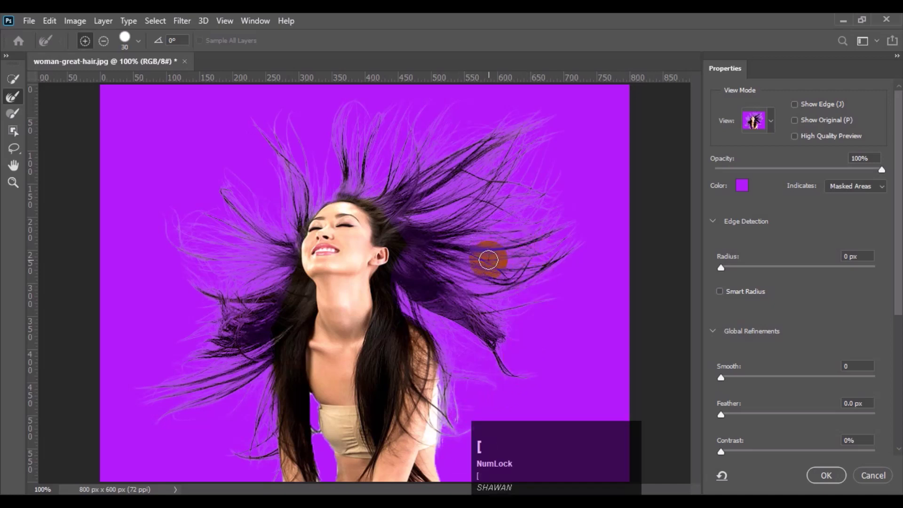
pyautogui.press('[')
pyautogui.write('[[[')
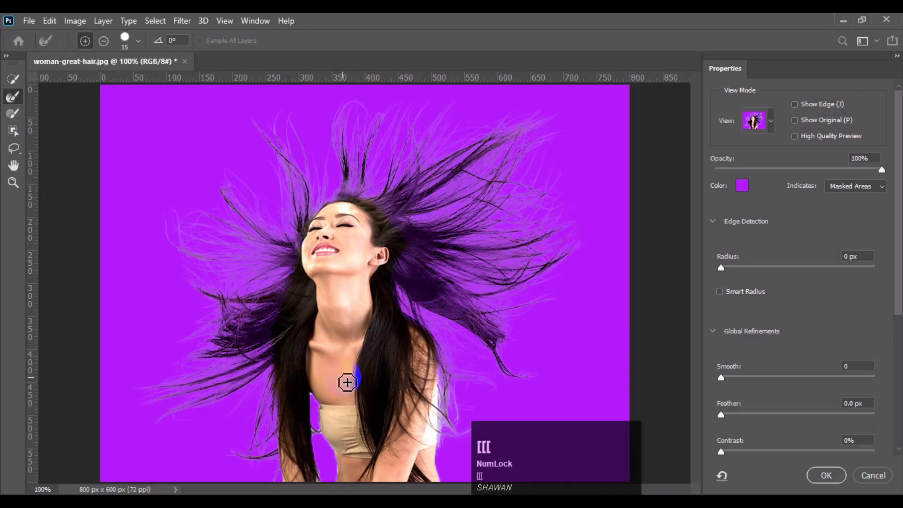
pyautogui.moveTo(329, 425); pyautogui.dragTo(820, 343)
# Step: Turn on Decontaminate Colors and confirm Select and Mask with OK
pyautogui.scroll(-3)
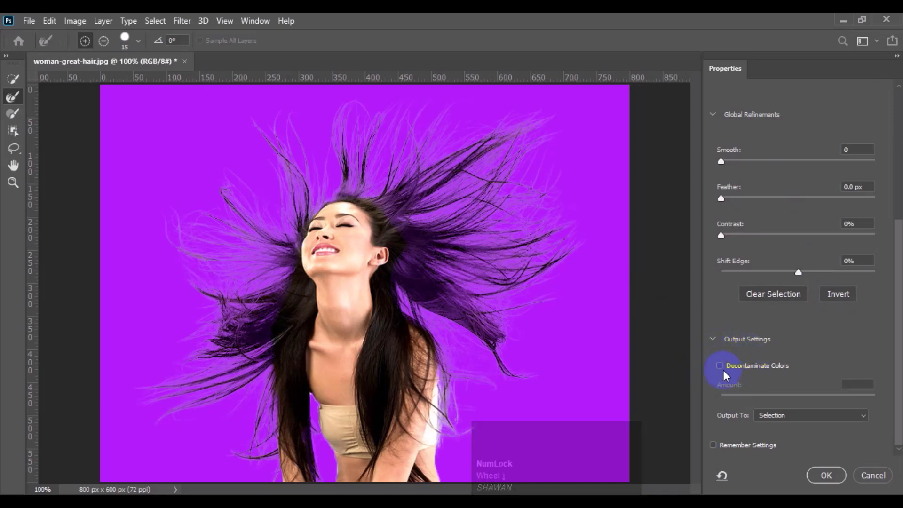
pyautogui.click(722, 371)
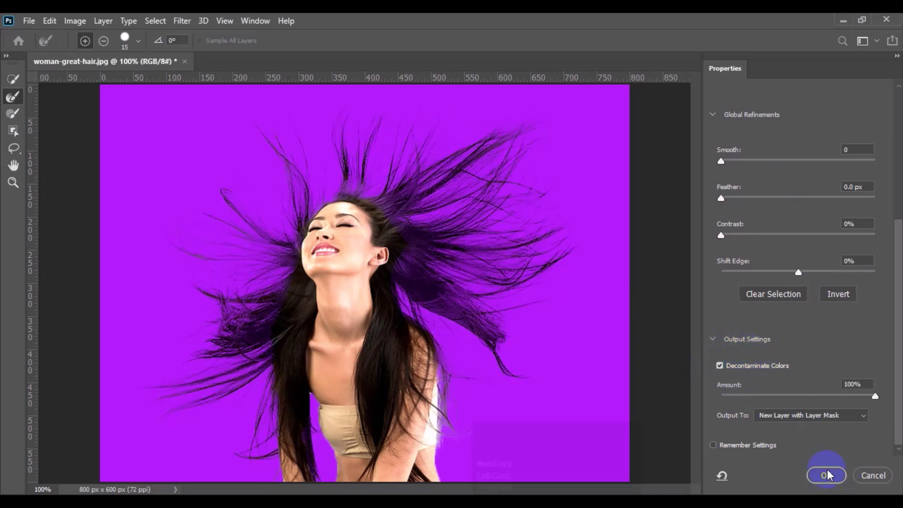
pyautogui.click(827, 478)
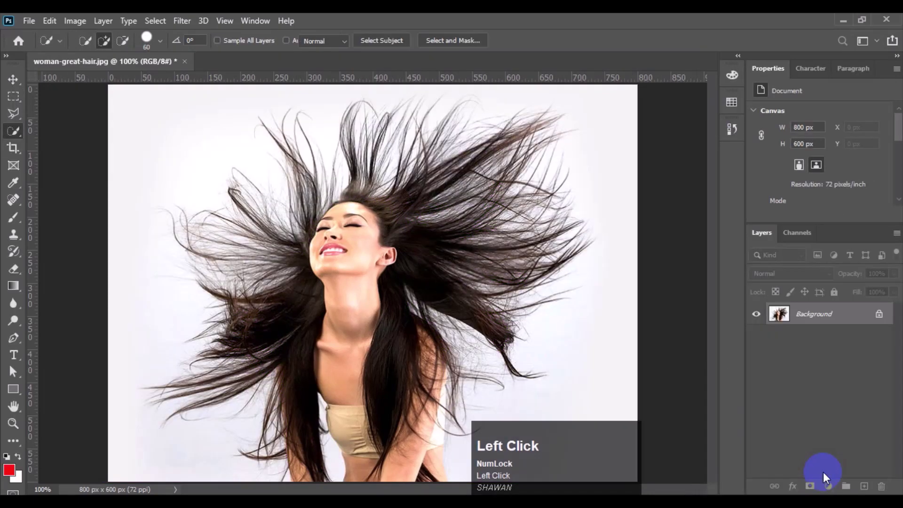
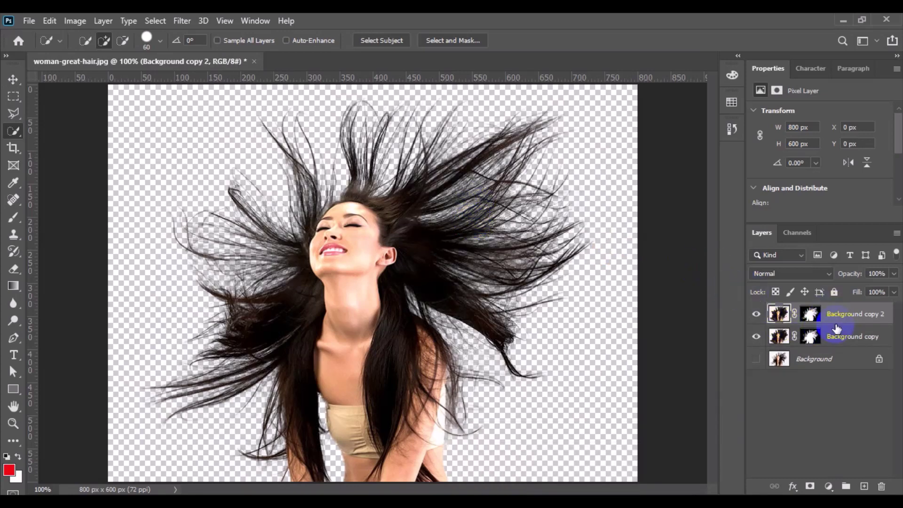
# Step: Add a new layer below the cutouts for a red edge test, then delete it
pyautogui.click(833, 363)
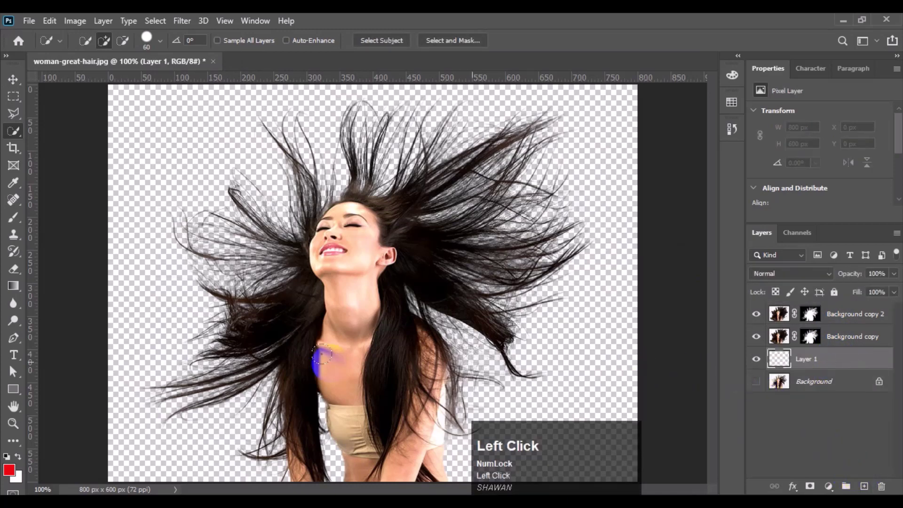
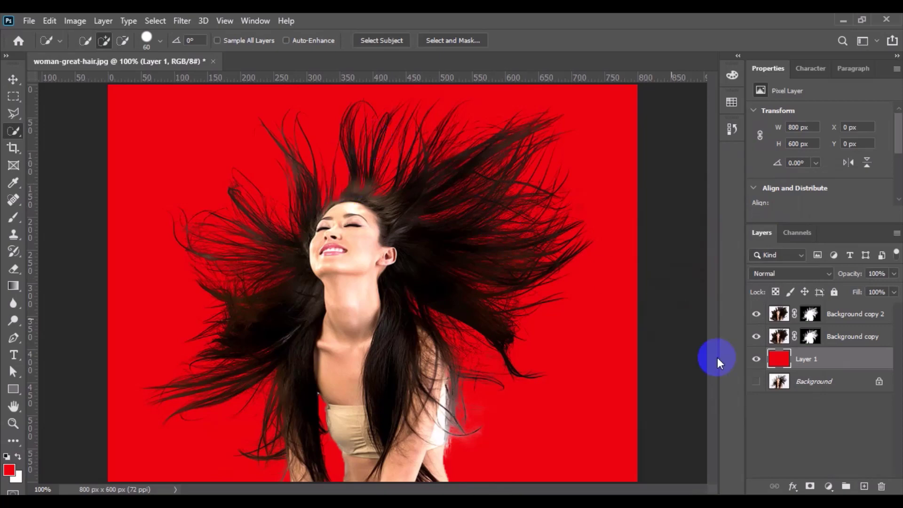
pyautogui.click(832, 359)
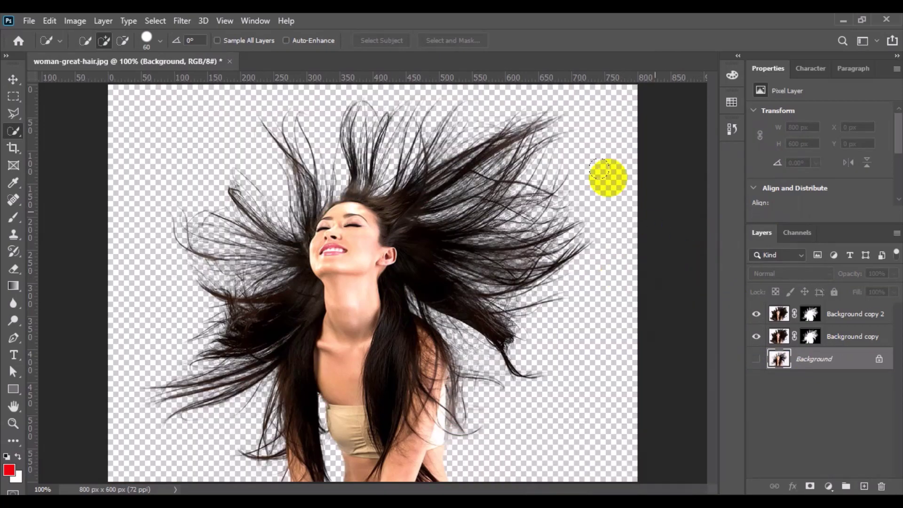
# Step: Open the sky-and-meadow picture images (38) as a second document
pyautogui.click(32, 24)
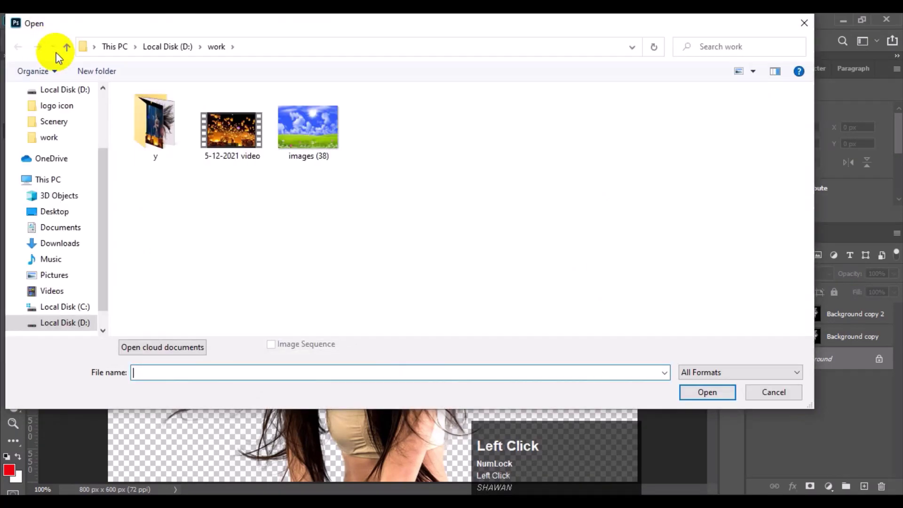
pyautogui.click(318, 136)
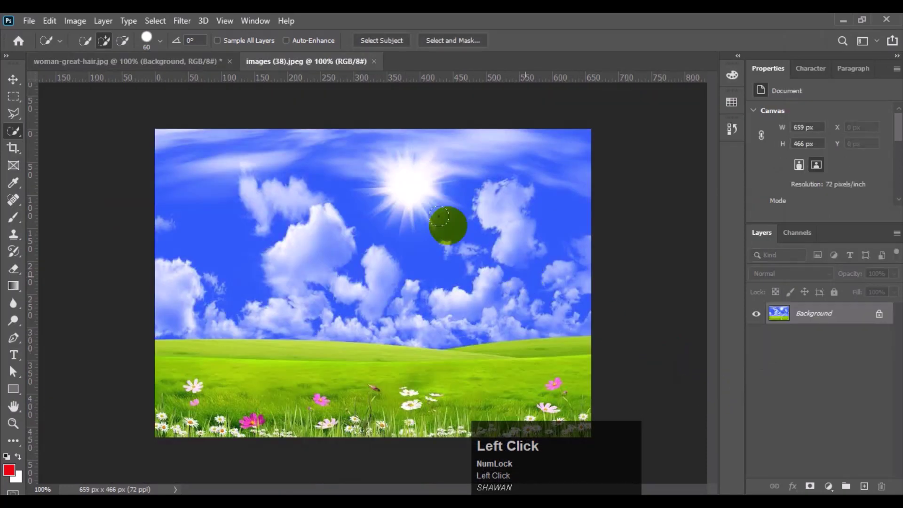
# Step: Drag the meadow picture into the woman document and start a free transform to resize it
pyautogui.moveTo(18, 87); pyautogui.dragTo(165, 278)
pyautogui.press('ctrl+t')
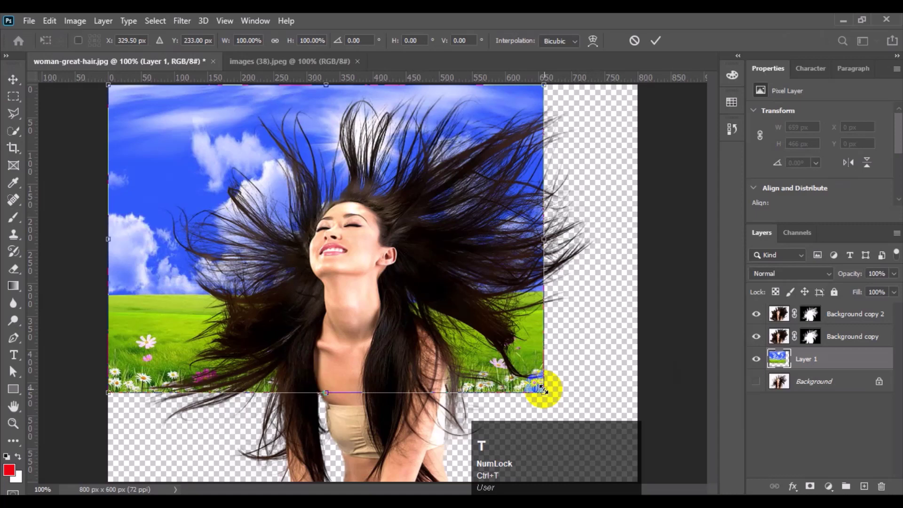